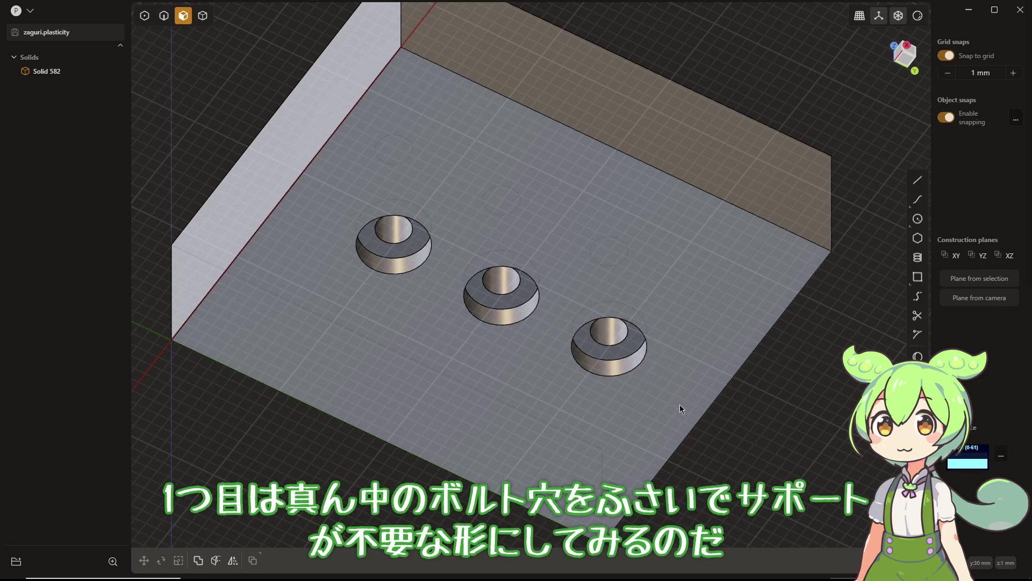
Set a temporary construction plane on the first counterbore floor and select the bolt hole region
{"action": "left_click", "coordinate": [823, 440]}
{"action": "middle_click", "coordinate": [732, 367]}
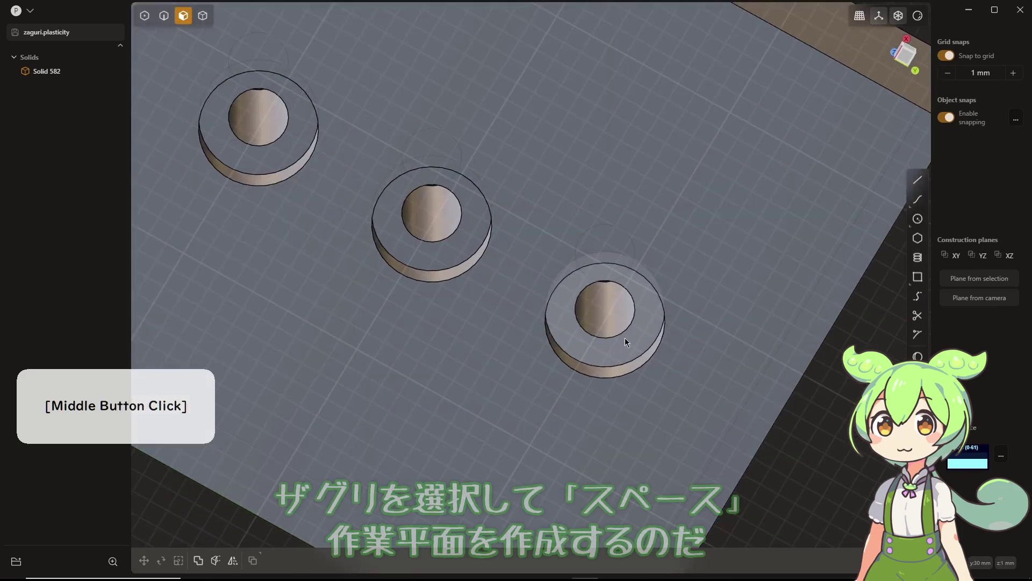
{"action": "left_click", "coordinate": [629, 339]}
{"action": "key", "text": "space"}
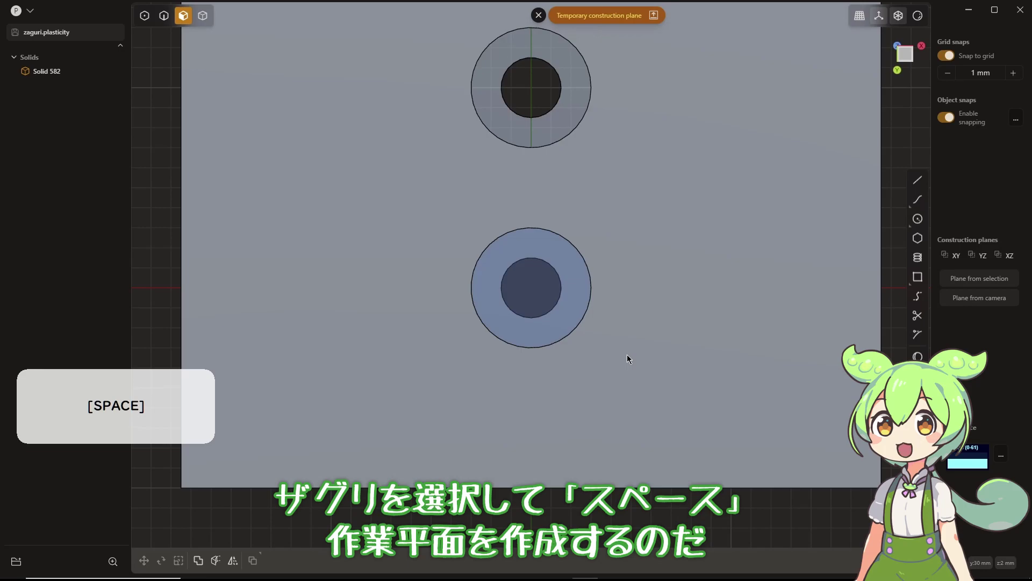
{"action": "left_click", "coordinate": [517, 276]}
{"action": "middle_click", "coordinate": [567, 268]}
{"action": "right_click", "coordinate": [680, 383]}
{"action": "left_click", "coordinate": [667, 380]}
{"action": "middle_click", "coordinate": [648, 364]}
Extrude the bolt hole region 0.2 mm to cap the hole with a one-layer floor
{"action": "left_click", "coordinate": [538, 325]}
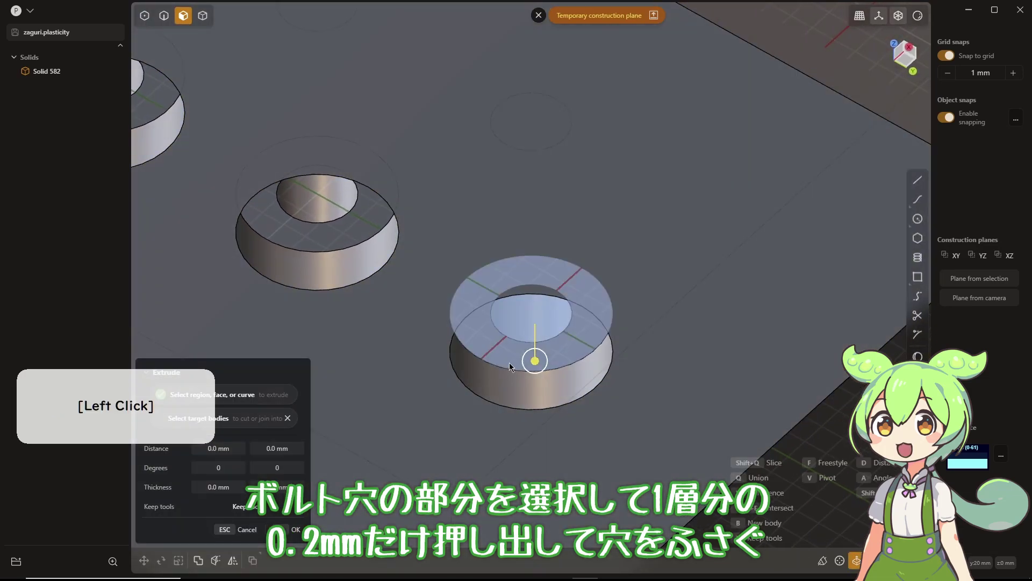
{"action": "left_click", "coordinate": [539, 362]}
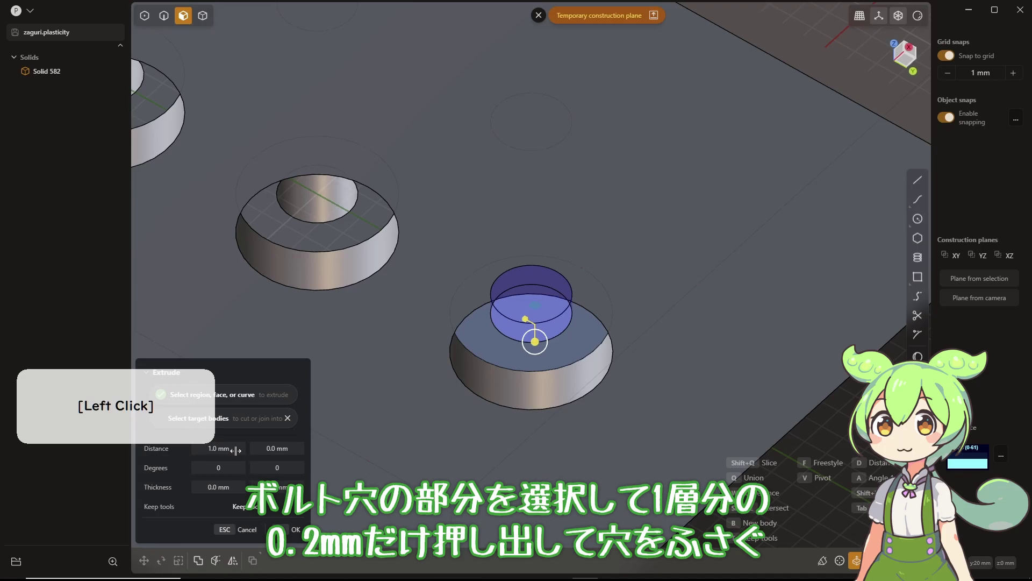
{"action": "key", "text": "Return"}
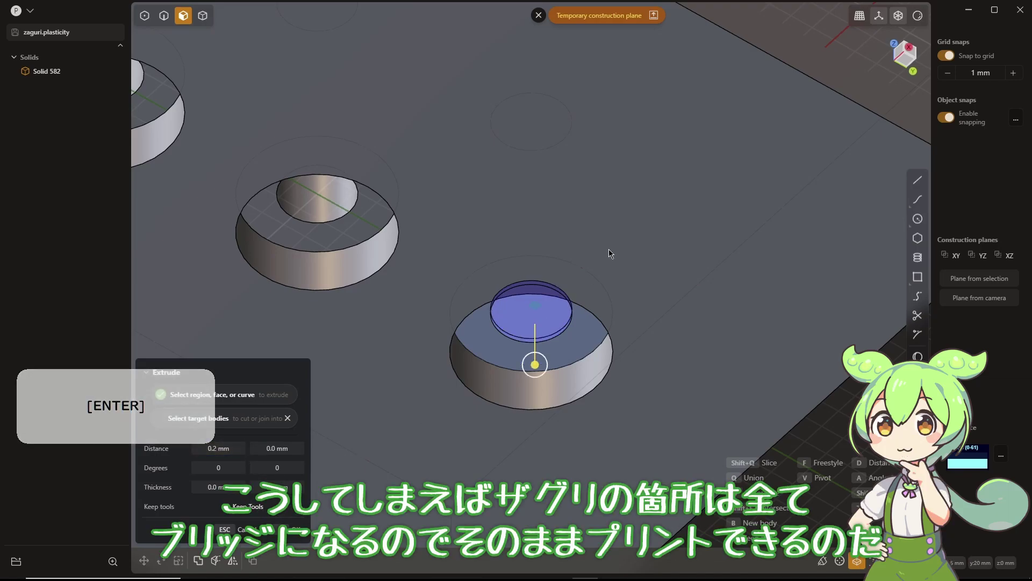
{"action": "right_click", "coordinate": [611, 251]}
{"action": "left_click", "coordinate": [613, 251]}
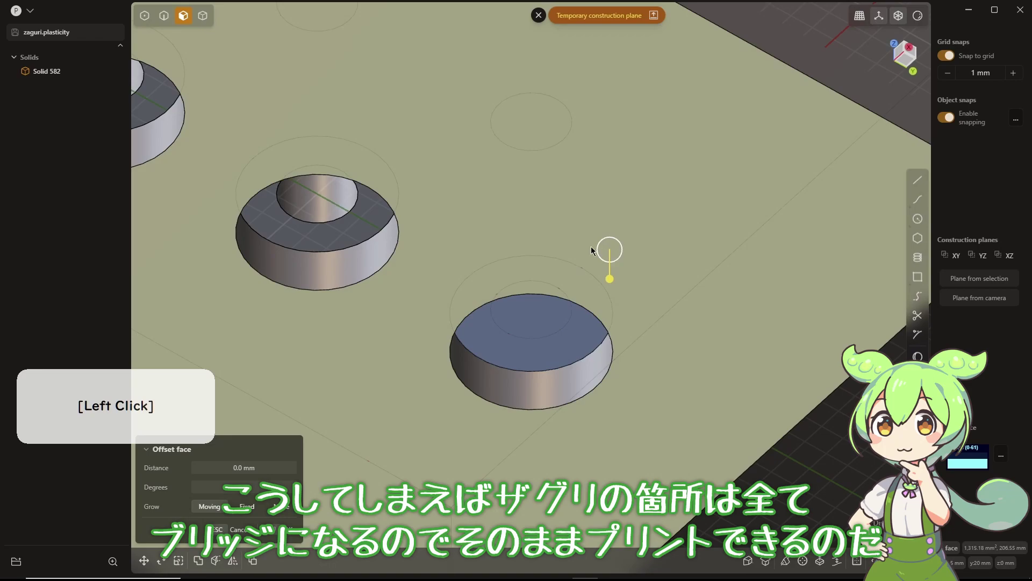
Set a plane on the second counterbore and draw a 3 × 3 mm centred square around its bolt hole
{"action": "middle_click", "coordinate": [409, 213]}
{"action": "left_click", "coordinate": [351, 211]}
{"action": "key", "text": "space"}
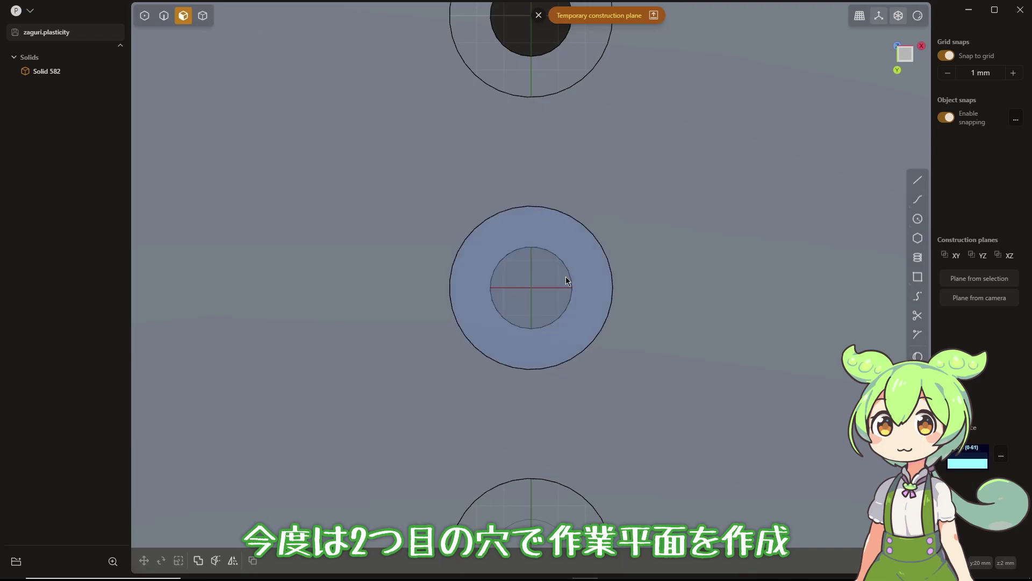
{"action": "left_click", "coordinate": [919, 281]}
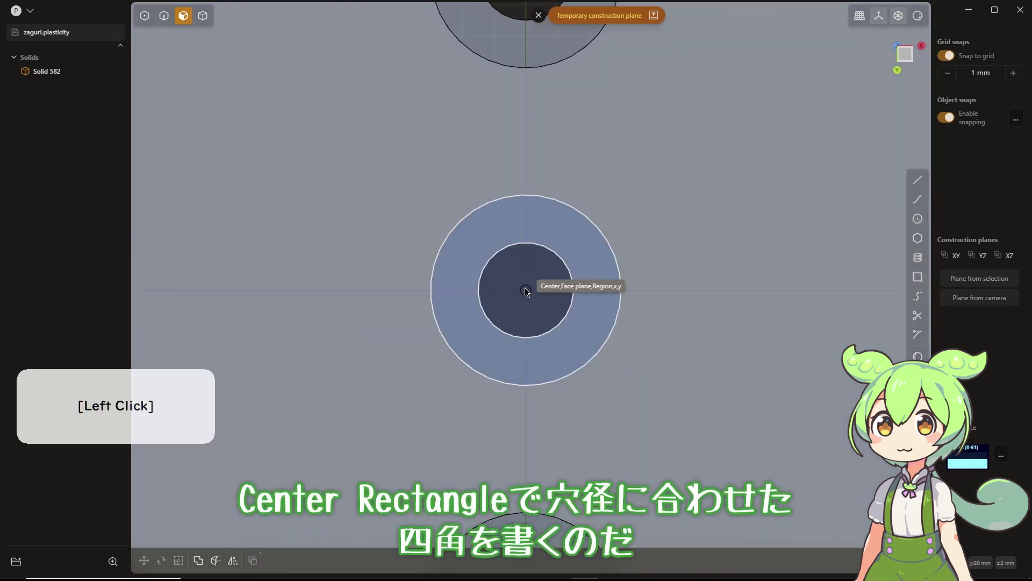
{"action": "key", "text": "Tab"}
{"action": "key", "text": "3"}
{"action": "key", "text": "Tab"}
{"action": "key", "text": "3"}
{"action": "key", "text": "Tab"}
{"action": "left_click", "coordinate": [579, 324]}
{"action": "right_click", "coordinate": [578, 324]}
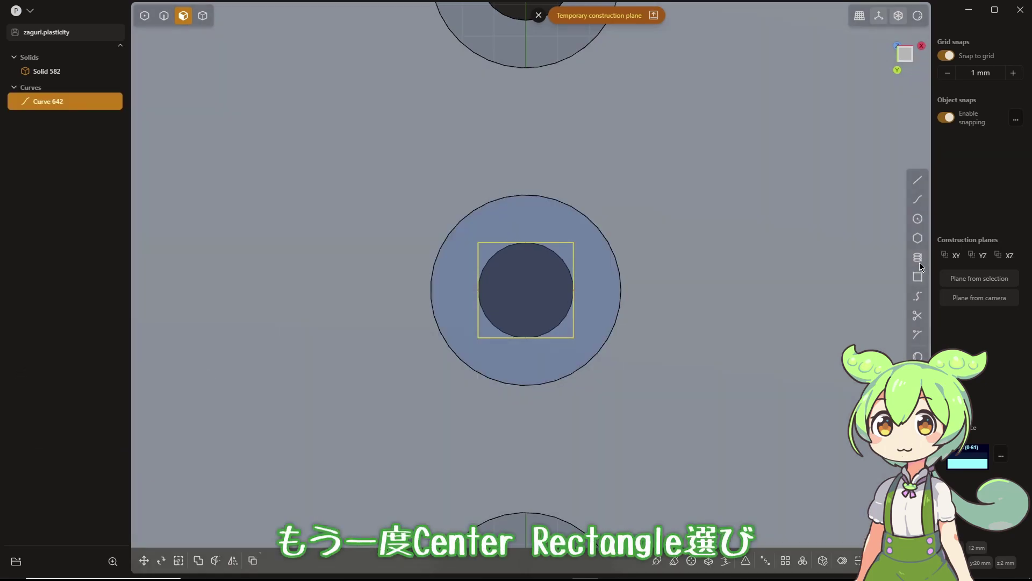
Draw a second centred rectangle 3 mm wide extending past the counterbore edge
{"action": "left_click", "coordinate": [922, 275]}
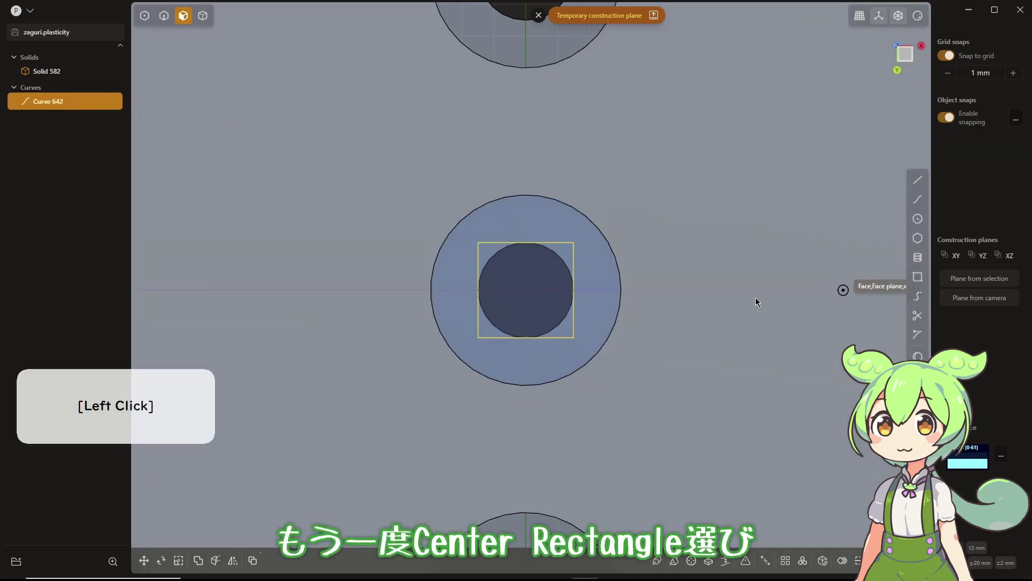
{"action": "key", "text": "Tab"}
{"action": "key", "text": "3"}
{"action": "key", "text": "Tab"}
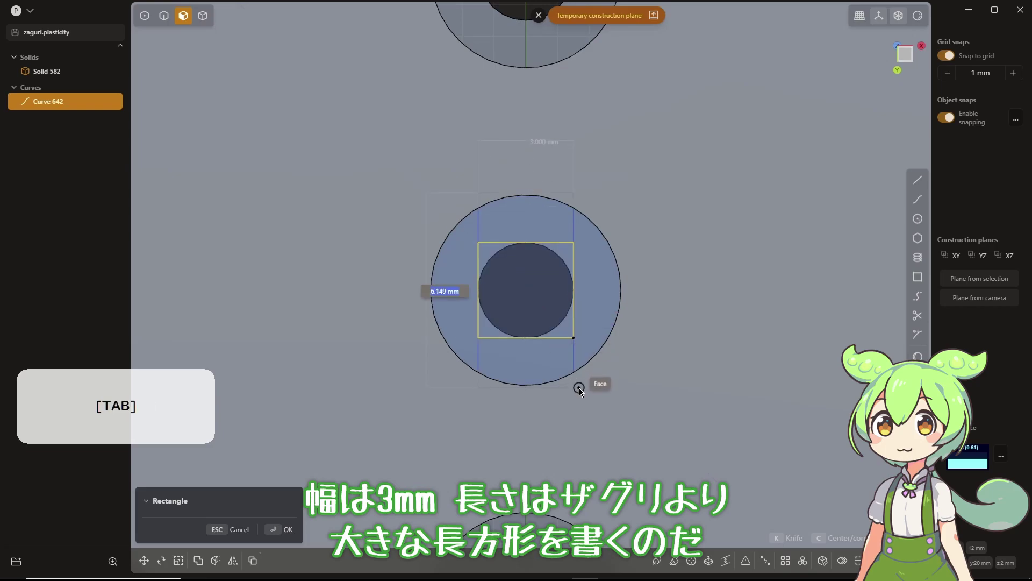
{"action": "left_click", "coordinate": [584, 401]}
{"action": "right_click", "coordinate": [573, 327]}
Cut all regions of the square, centre hole included, 0.4 mm deep as a difference
{"action": "left_click", "coordinate": [572, 327]}
{"action": "middle_click", "coordinate": [675, 285]}
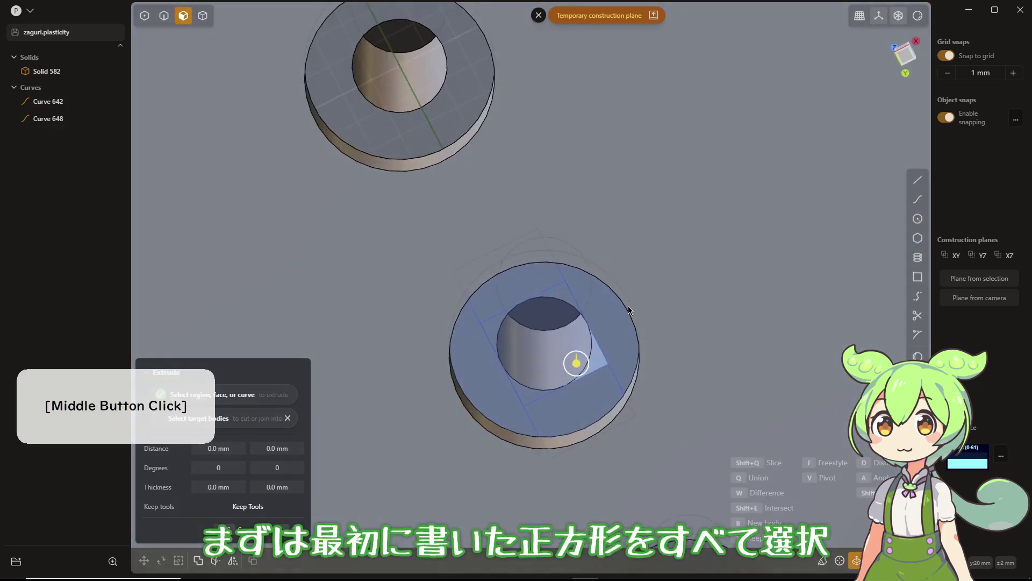
{"action": "left_click", "coordinate": [568, 355]}
{"action": "left_click", "coordinate": [563, 286]}
{"action": "left_click", "coordinate": [502, 325]}
{"action": "left_click", "coordinate": [548, 378]}
{"action": "left_click", "coordinate": [546, 399]}
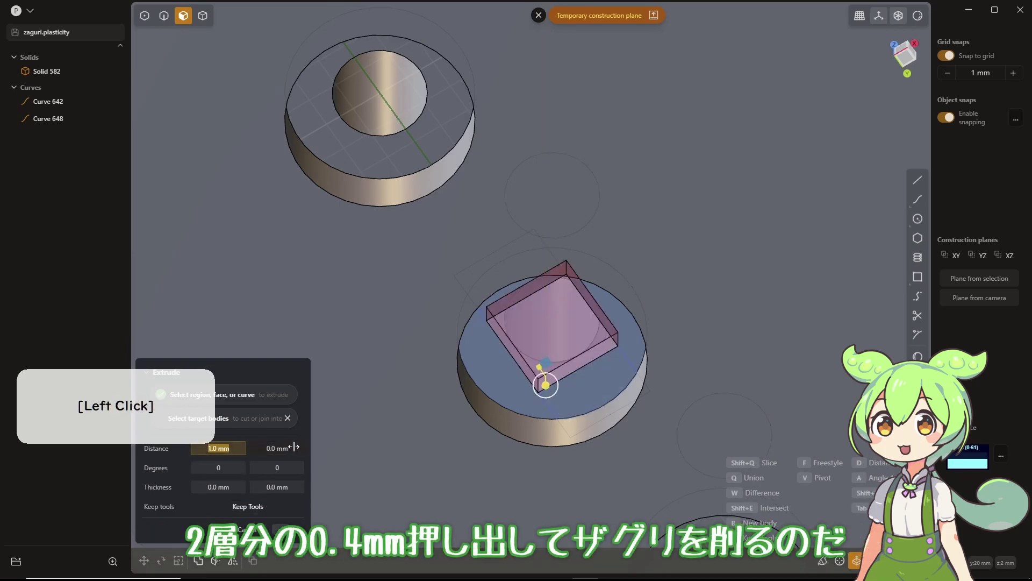
{"action": "key", "text": "Tab"}
{"action": "key", "text": "Return"}
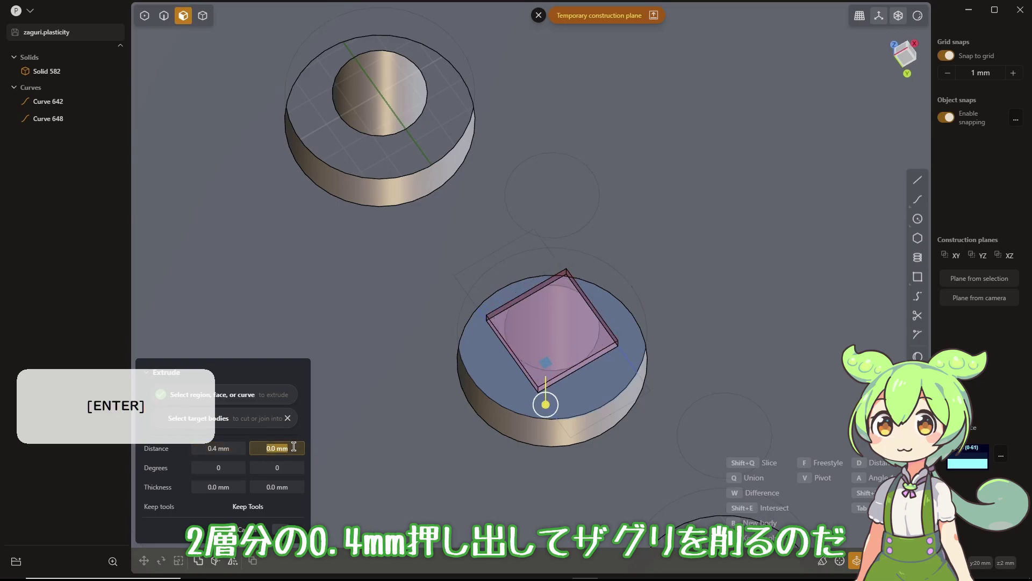
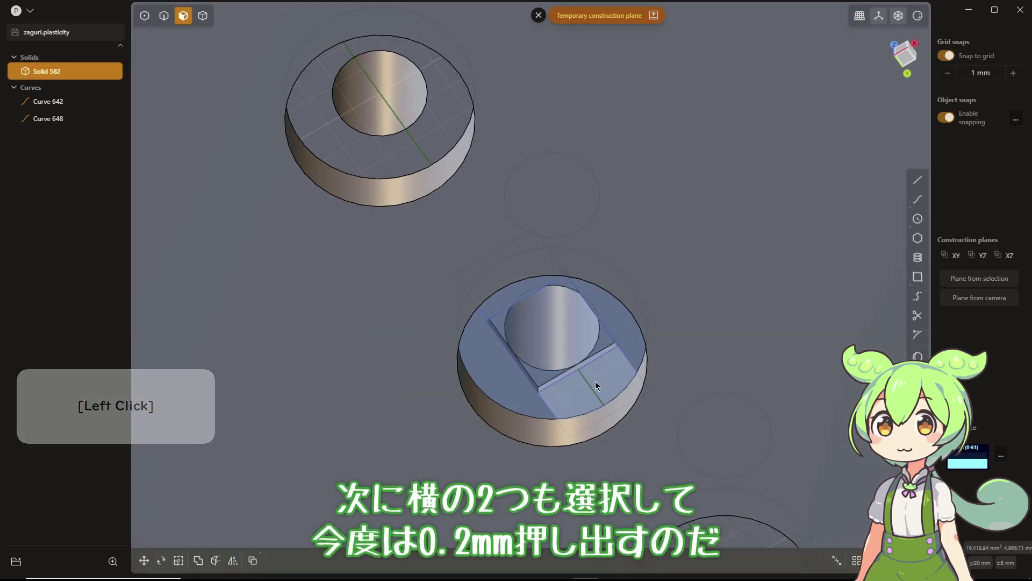
Cut the two side strip regions 0.2 mm deep as a difference, then hide the sketch curves
{"action": "left_click", "coordinate": [598, 383]}
{"action": "left_click", "coordinate": [516, 287]}
{"action": "left_click", "coordinate": [515, 309]}
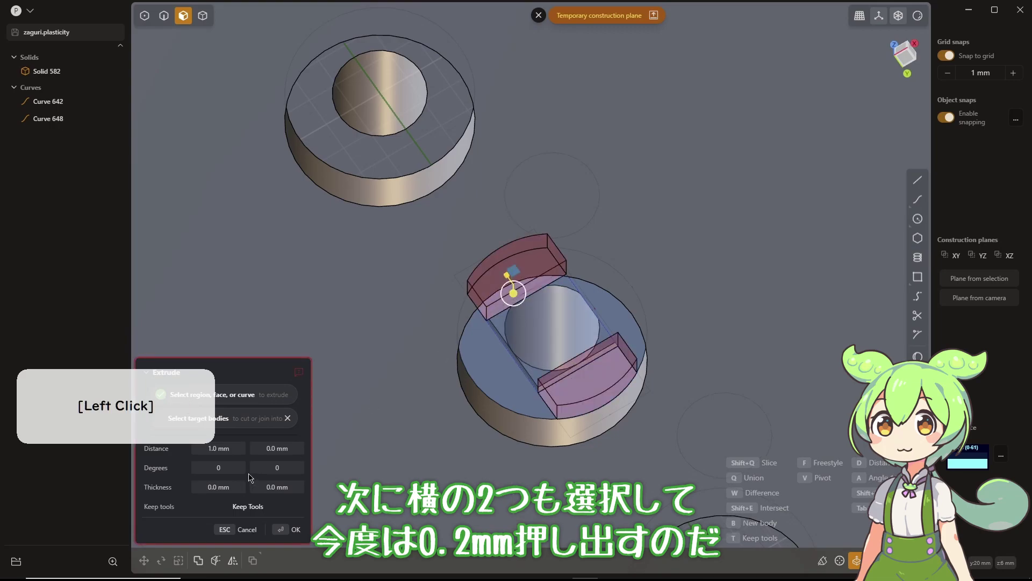
{"action": "key", "text": "Tab"}
{"action": "key", "text": "Return"}
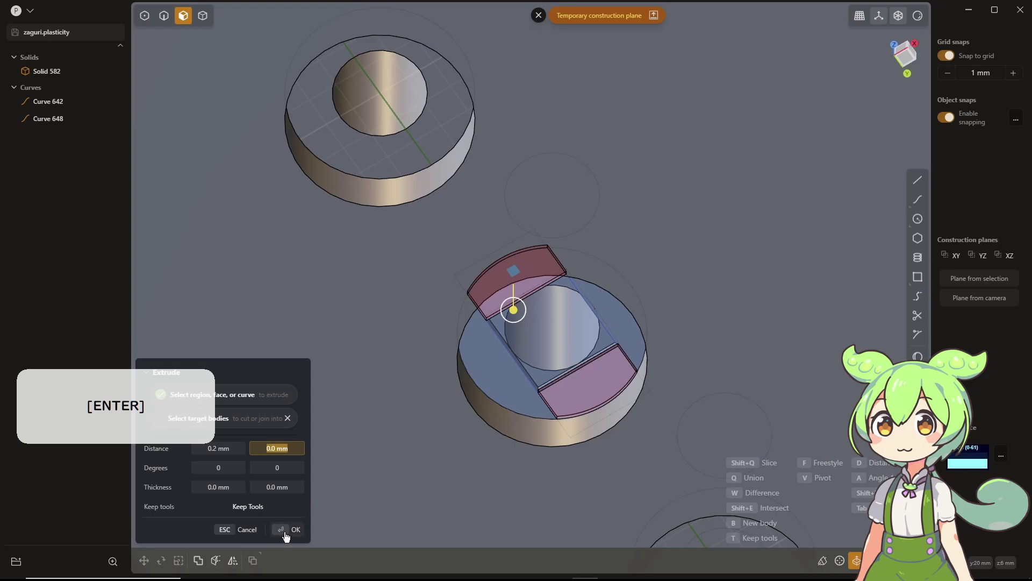
{"action": "left_click", "coordinate": [286, 537]}
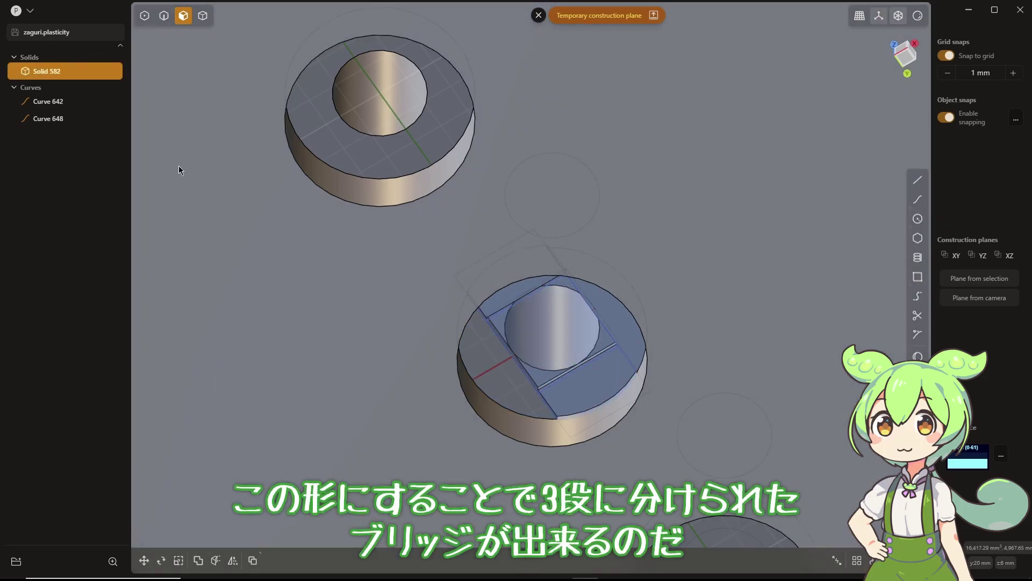
{"action": "left_click", "coordinate": [99, 87]}
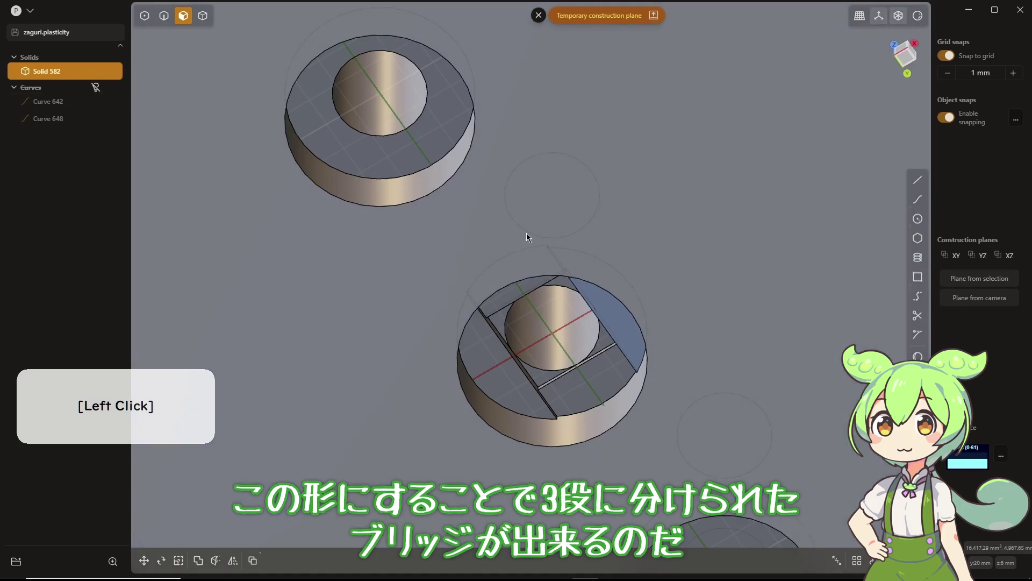
{"action": "middle_click", "coordinate": [624, 245]}
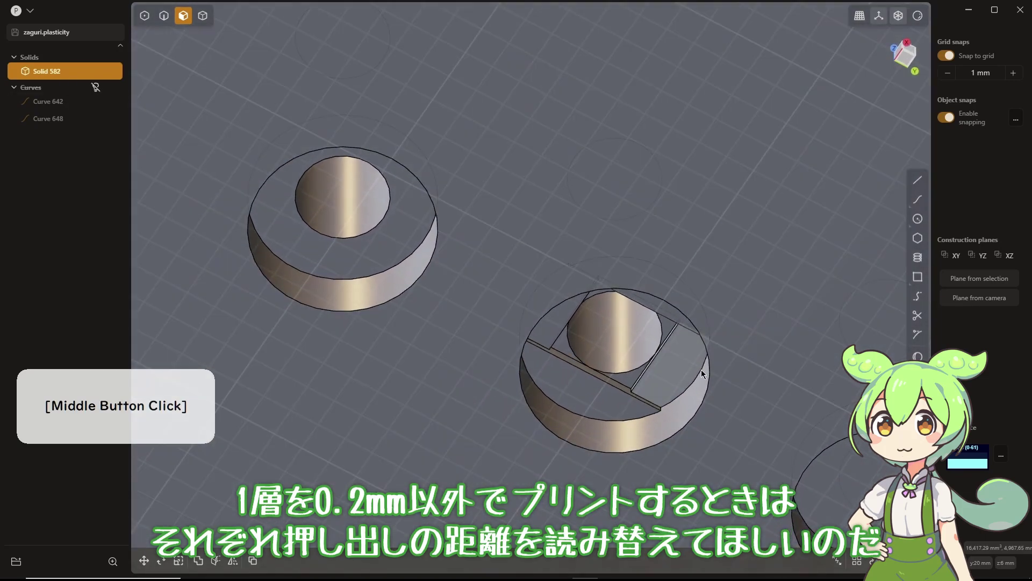
{"action": "right_click", "coordinate": [715, 380]}
{"action": "middle_click", "coordinate": [527, 322]}
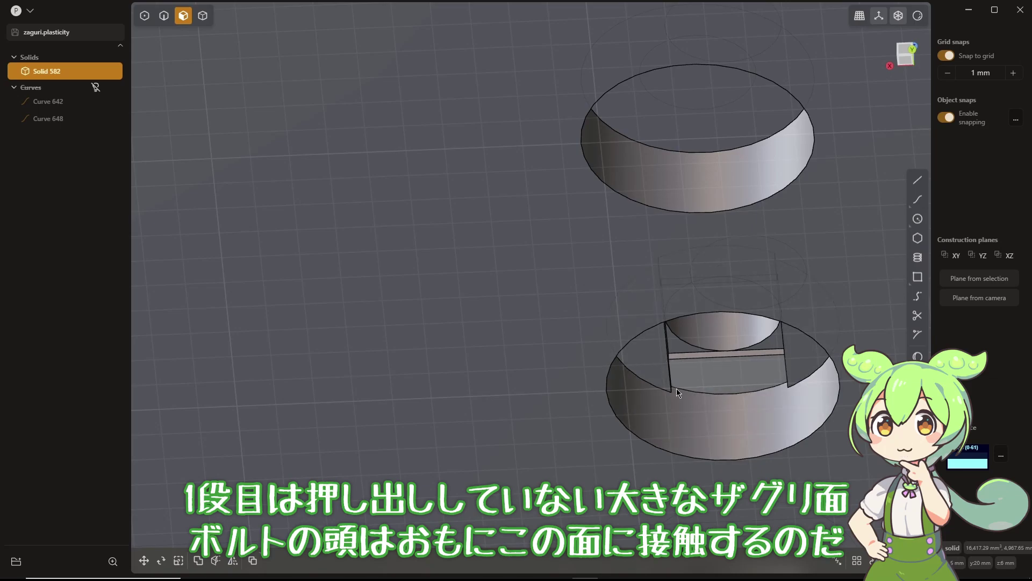
{"action": "middle_click", "coordinate": [770, 351]}
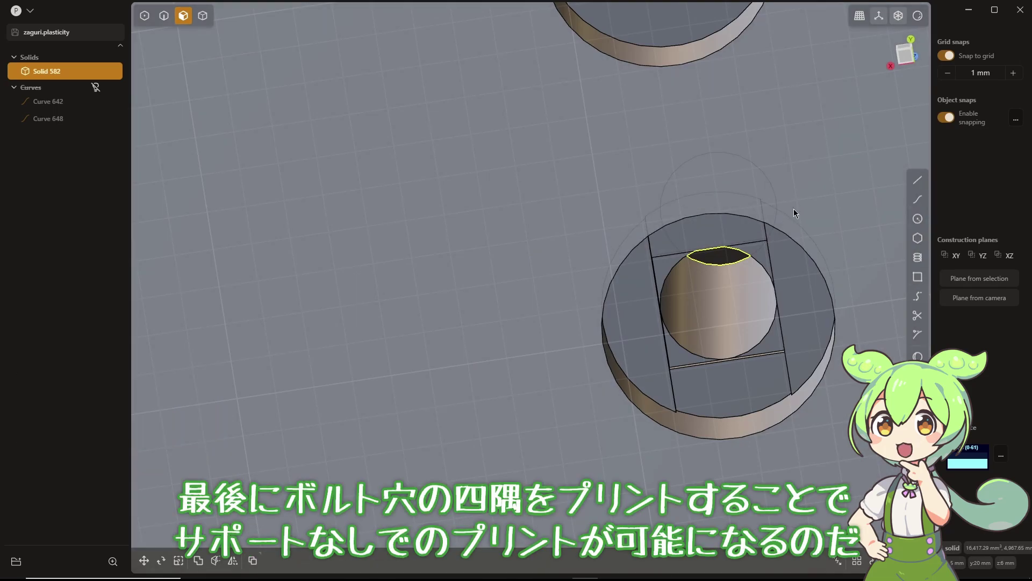
{"action": "middle_click", "coordinate": [798, 216]}
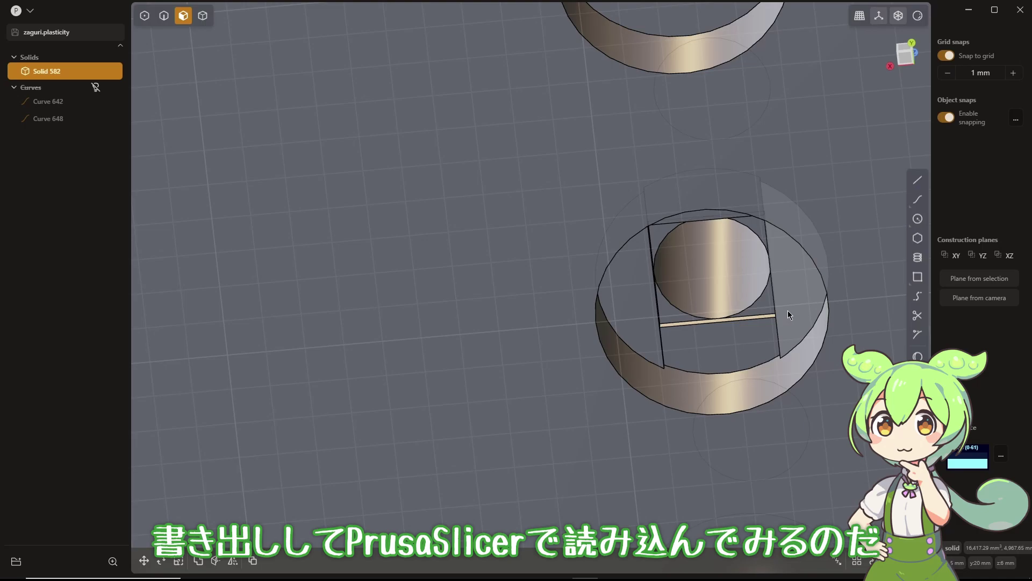
{"action": "middle_click", "coordinate": [789, 305]}
{"action": "right_click", "coordinate": [754, 356]}
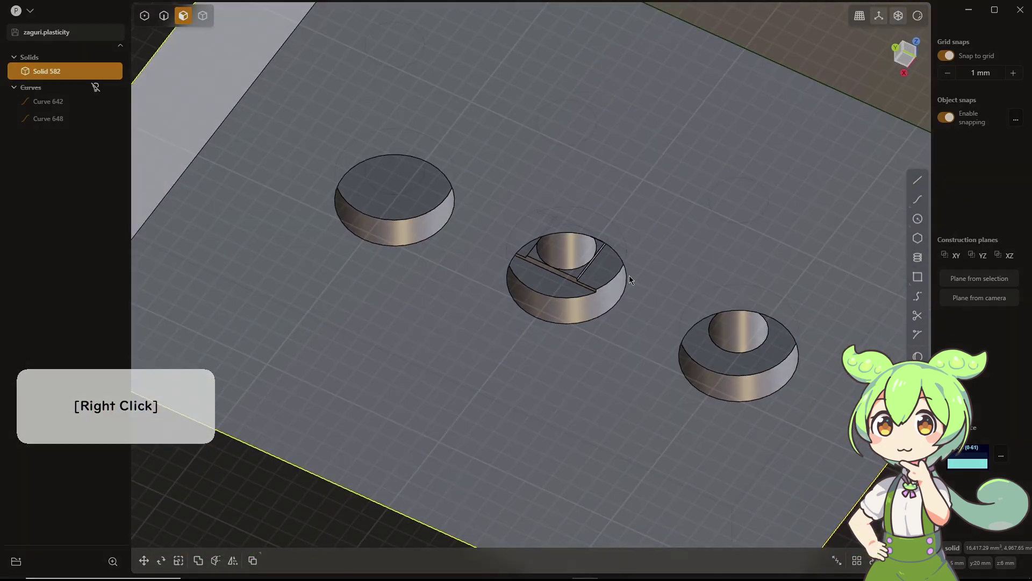
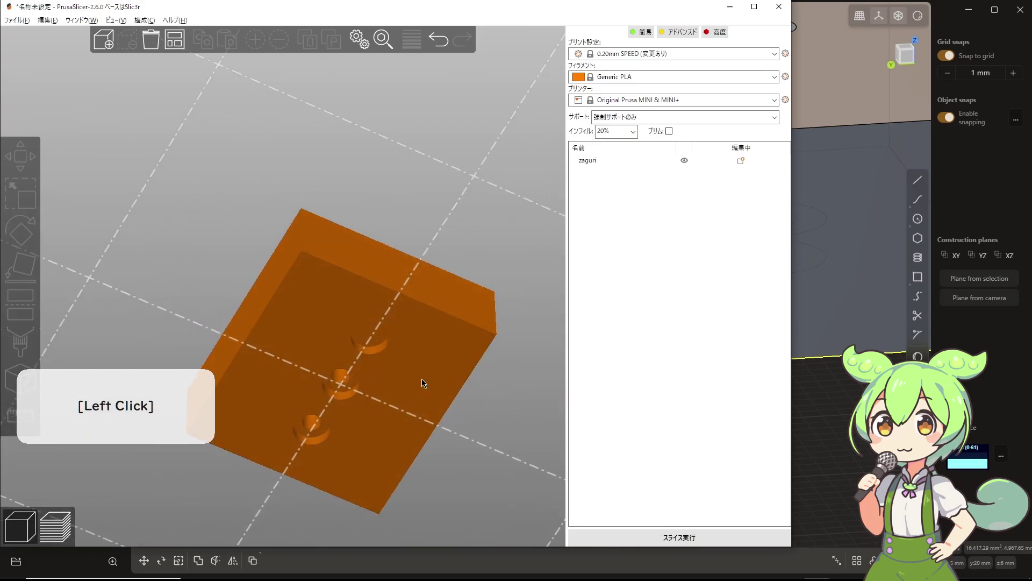
Add a paint-on supports entry to the block via its context menu
{"action": "right_click", "coordinate": [434, 364]}
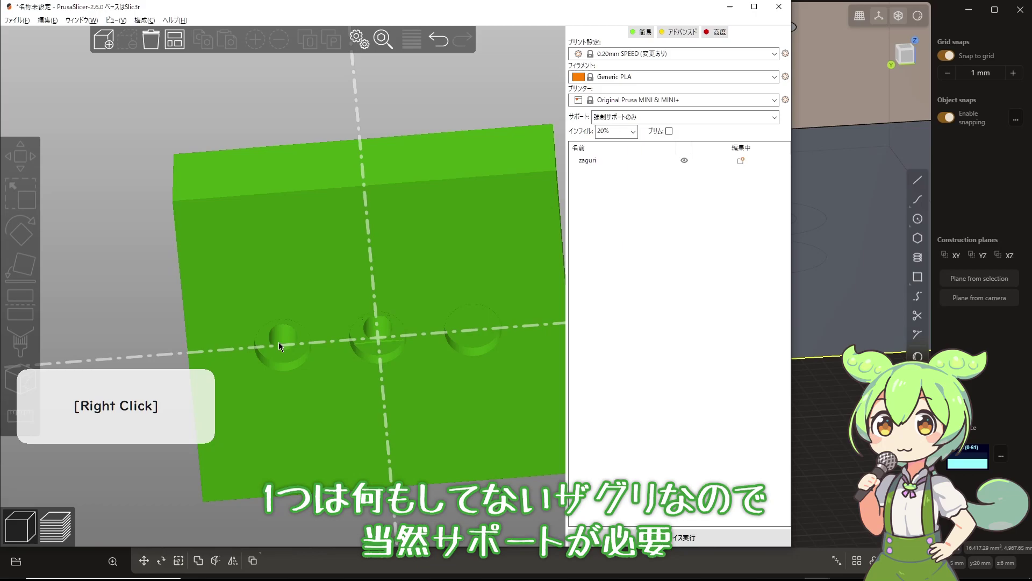
{"action": "left_click", "coordinate": [299, 361]}
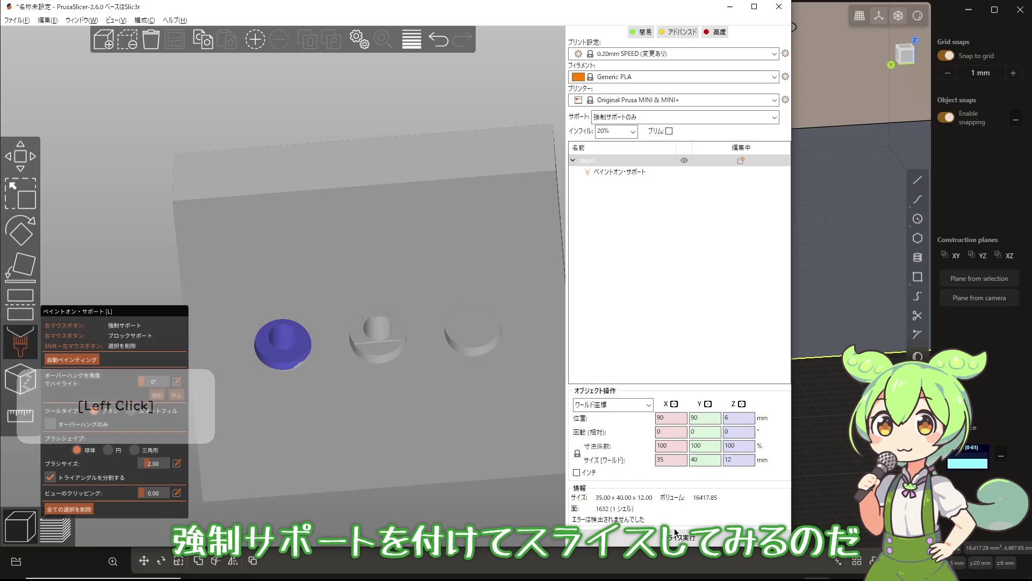
Slice the block and inspect the preview layers around 6.40 mm where the bridges print
{"action": "left_click", "coordinate": [678, 536]}
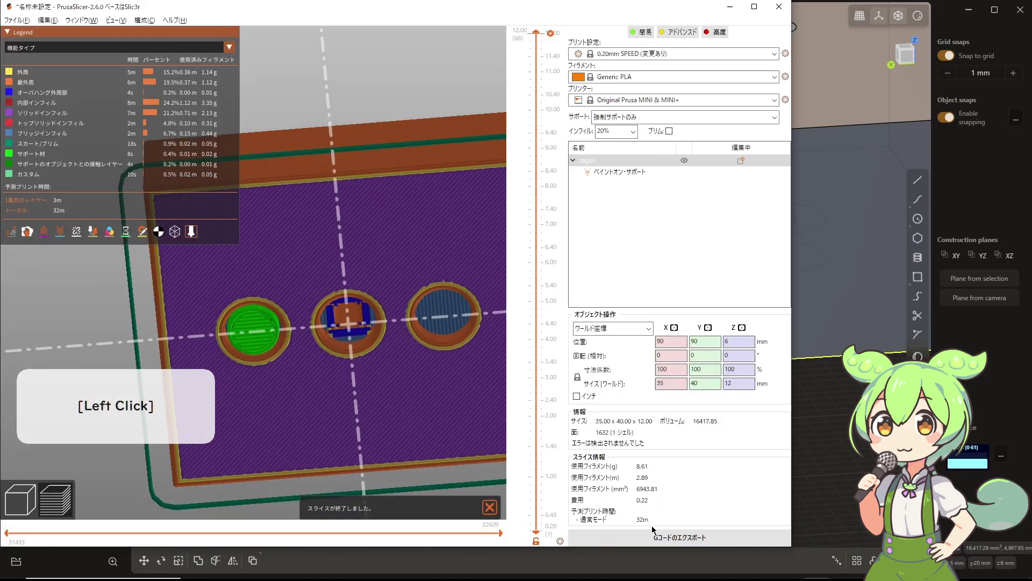
{"action": "middle_click", "coordinate": [322, 322]}
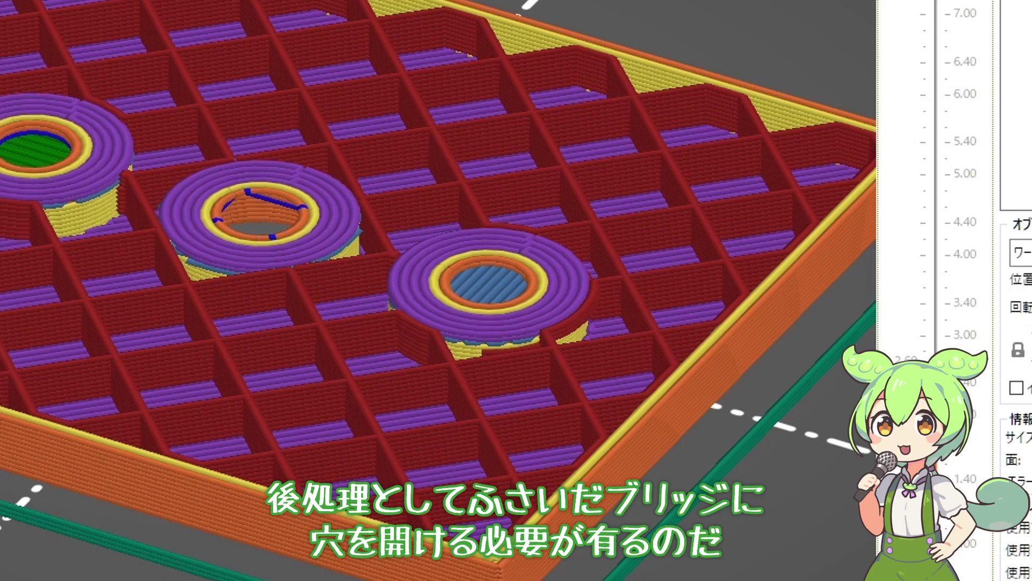
{"action": "left_click", "coordinate": [540, 350]}
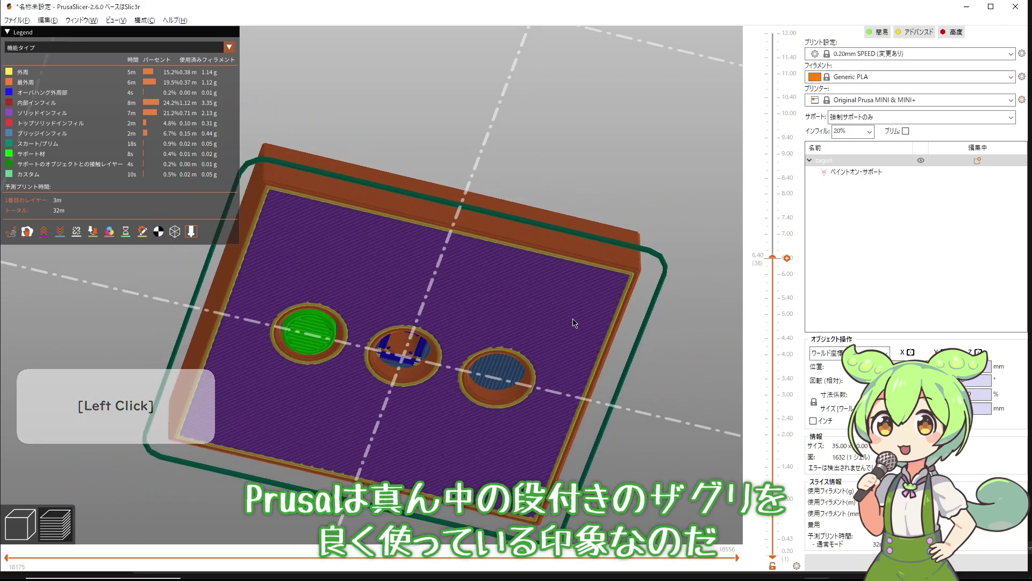
{"action": "left_click", "coordinate": [570, 321]}
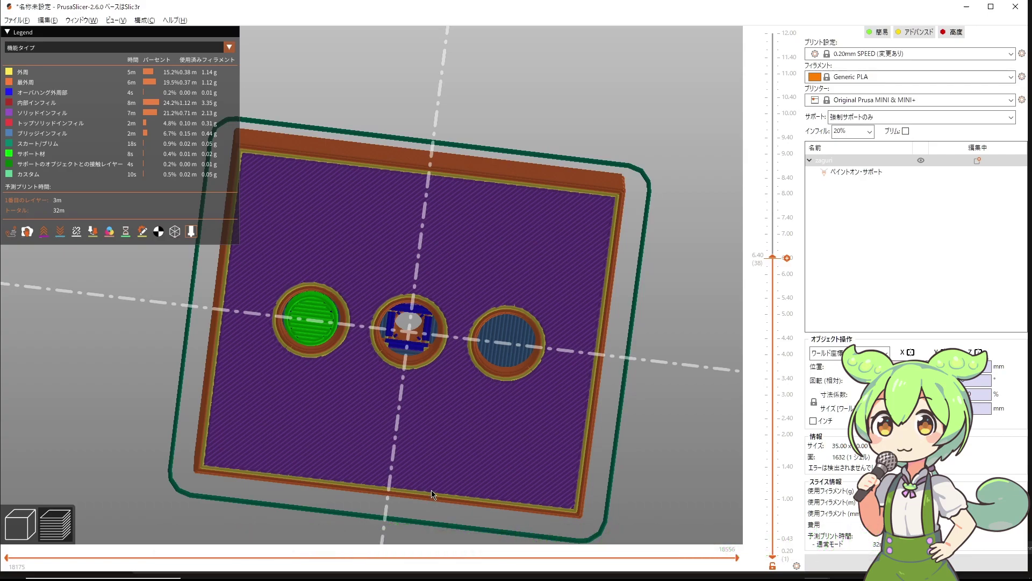
{"action": "key", "text": "ctrl+z"}
Push the middle counterbore's side regions down as a difference; the boolean fails with an error
{"action": "key", "text": "ctrl+z"}
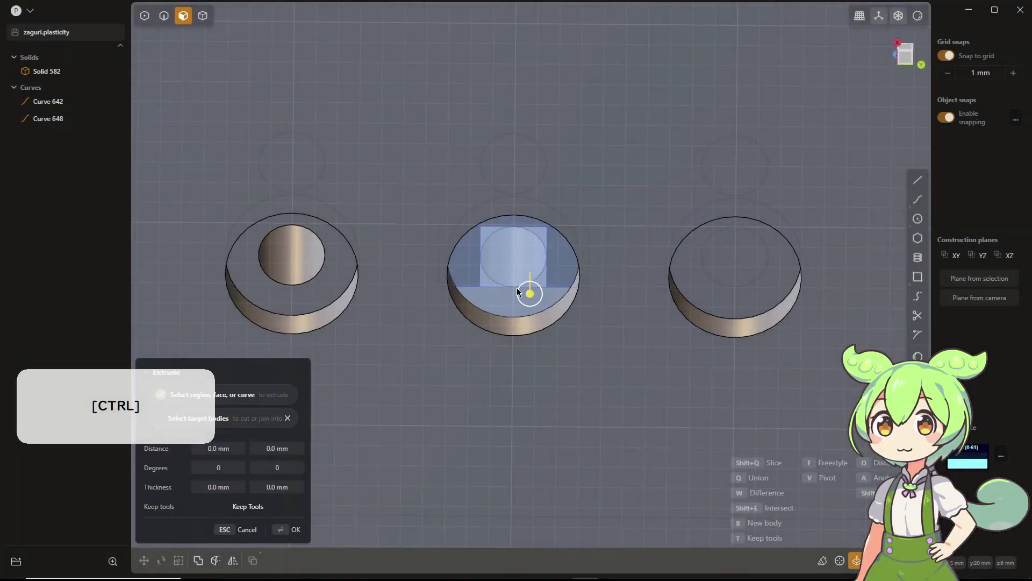
{"action": "middle_click", "coordinate": [546, 278]}
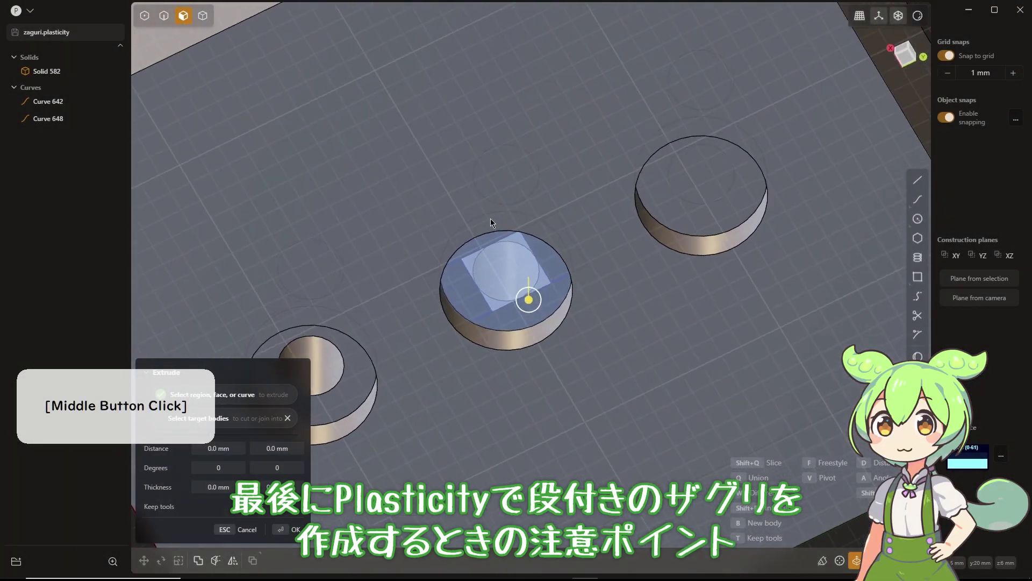
{"action": "left_click", "coordinate": [469, 308]}
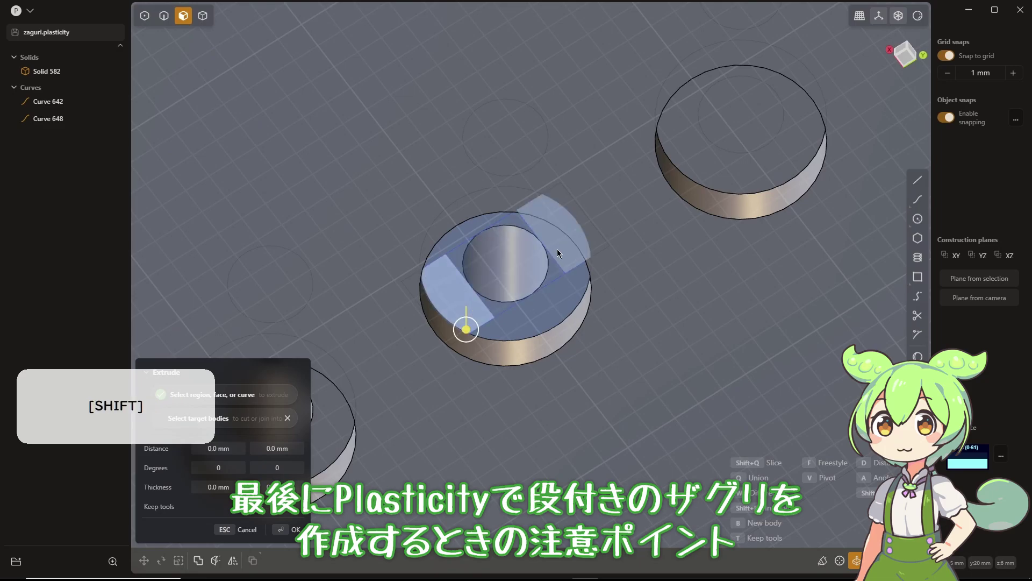
{"action": "left_click", "coordinate": [566, 248]}
{"action": "left_click", "coordinate": [564, 268]}
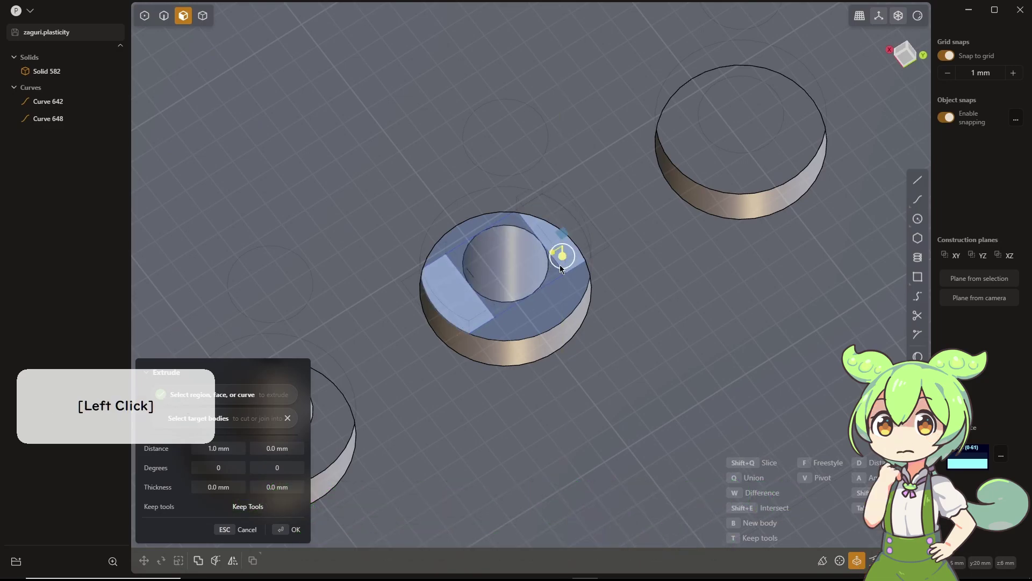
{"action": "middle_click", "coordinate": [560, 278]}
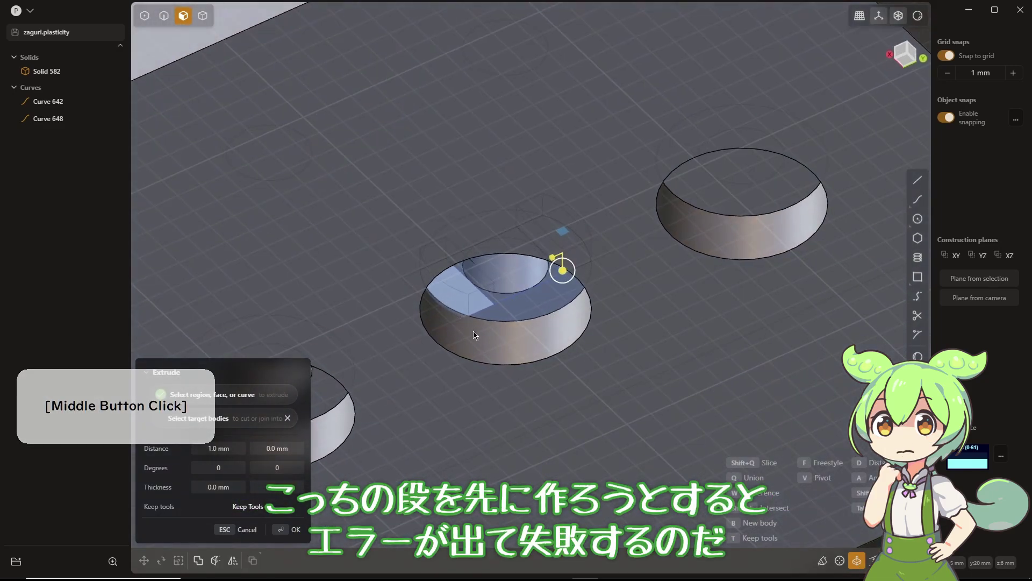
{"action": "left_click", "coordinate": [256, 426]}
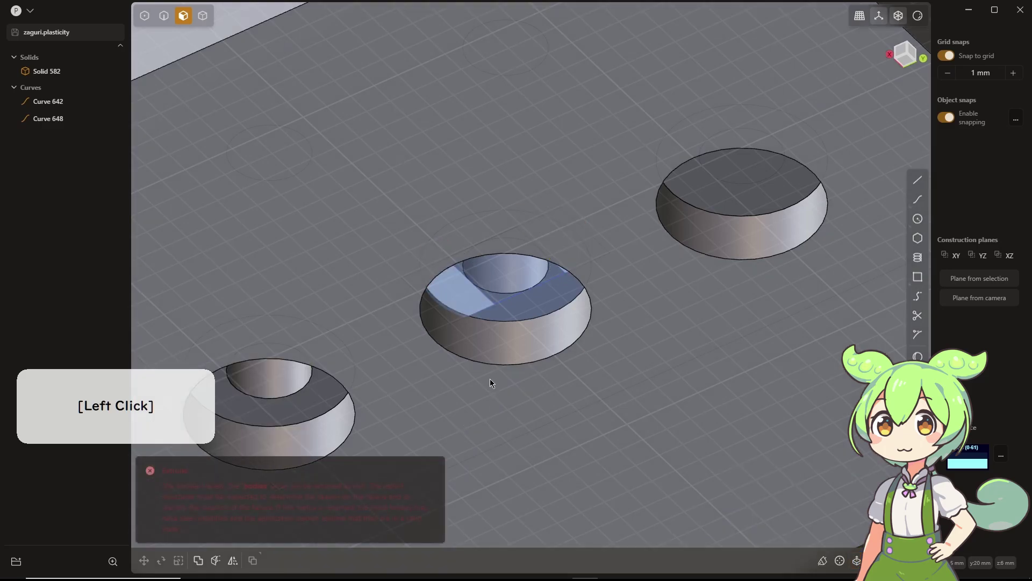
Undo the failed attempt and cut the central square region into the middle counterbore floor
{"action": "middle_click", "coordinate": [494, 379]}
{"action": "key", "text": "ctrl+z"}
{"action": "key", "text": "ctrl+z"}
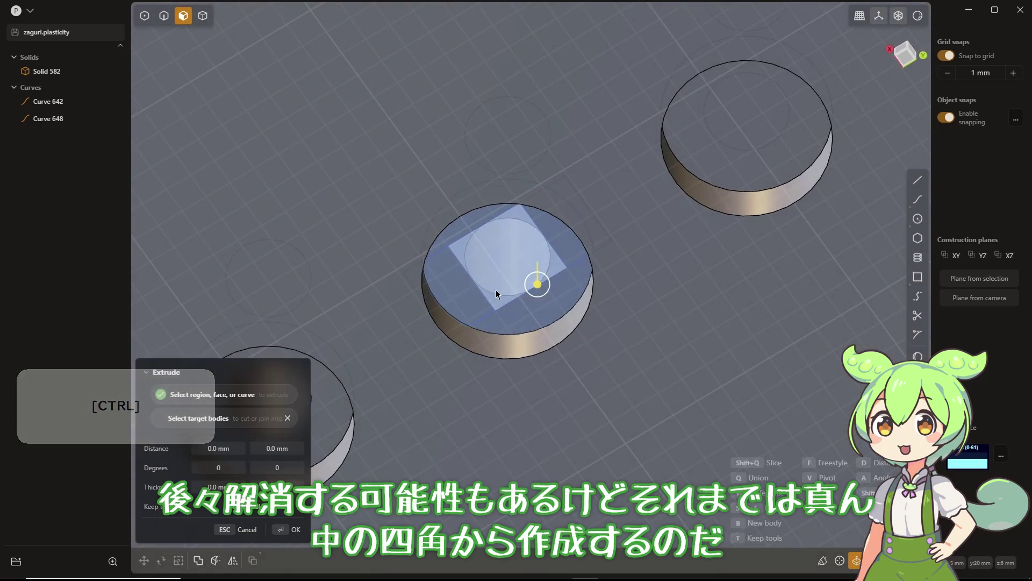
{"action": "left_click", "coordinate": [544, 283]}
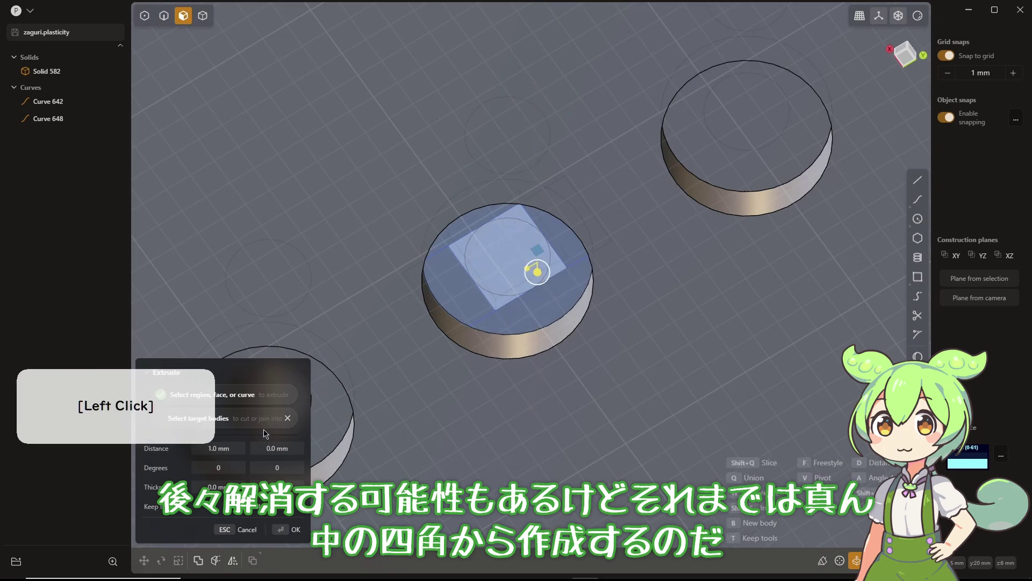
{"action": "middle_click", "coordinate": [449, 305]}
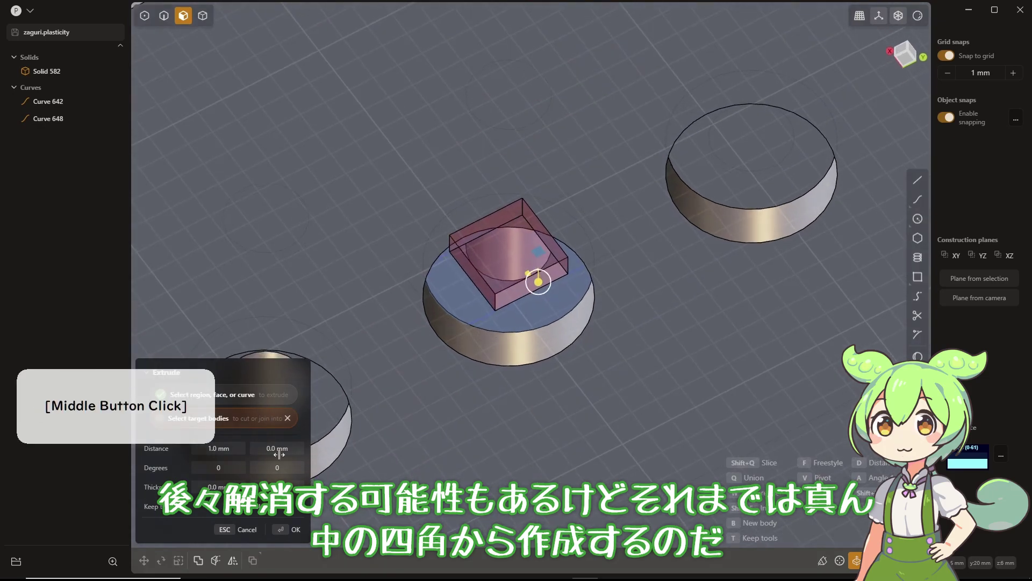
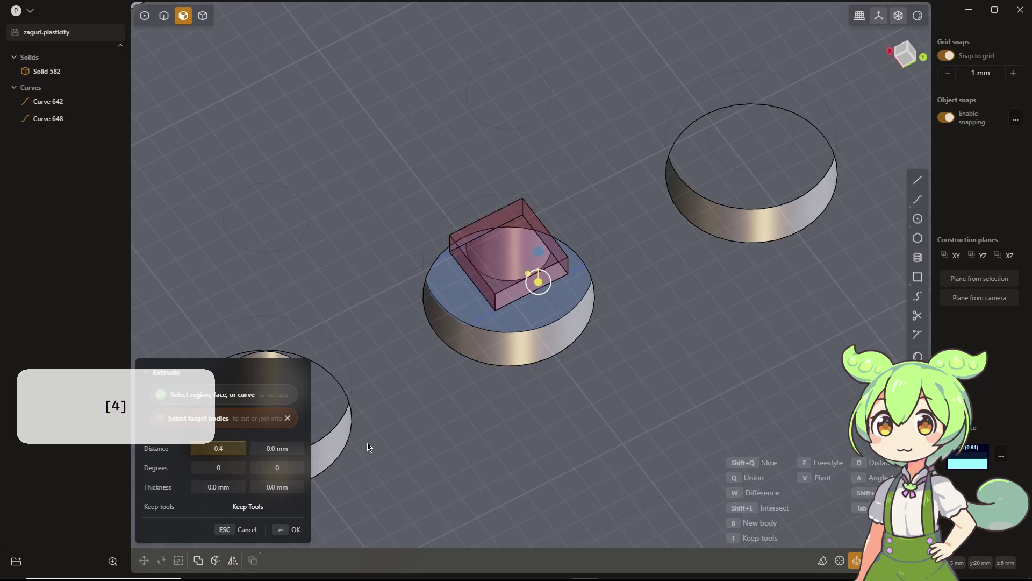
{"action": "key", "text": "Tab"}
{"action": "key", "text": "Return"}
Push the side regions down, see the cut overrun the counterbore circle, and cancel it
{"action": "left_click", "coordinate": [304, 532]}
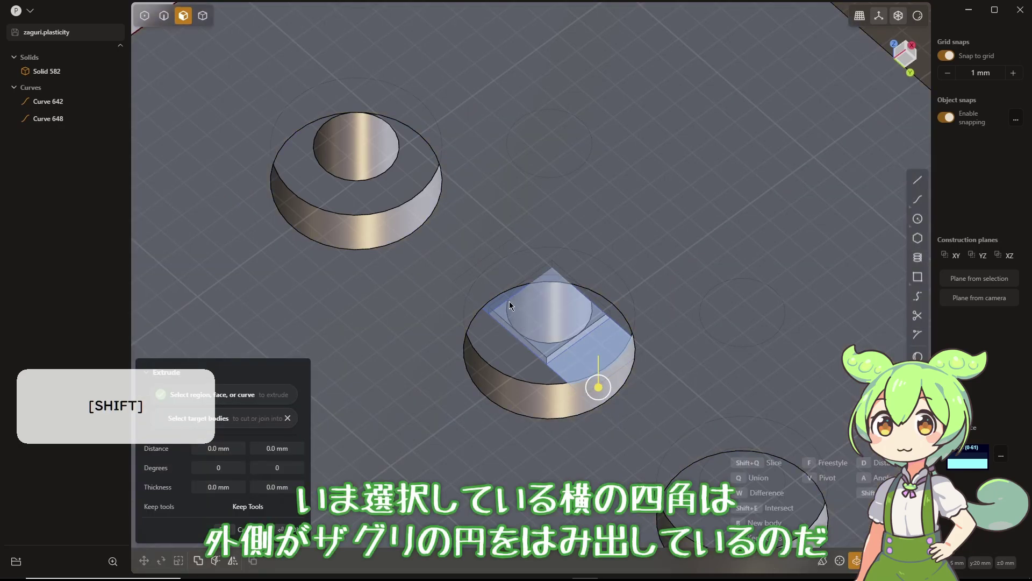
{"action": "left_click", "coordinate": [507, 297]}
{"action": "left_click", "coordinate": [506, 326]}
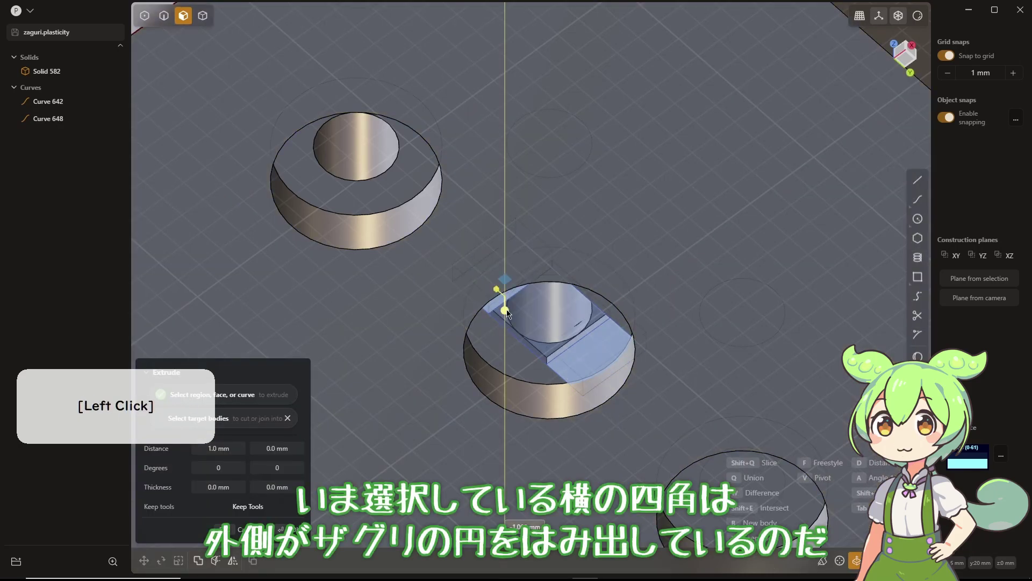
{"action": "middle_click", "coordinate": [578, 286]}
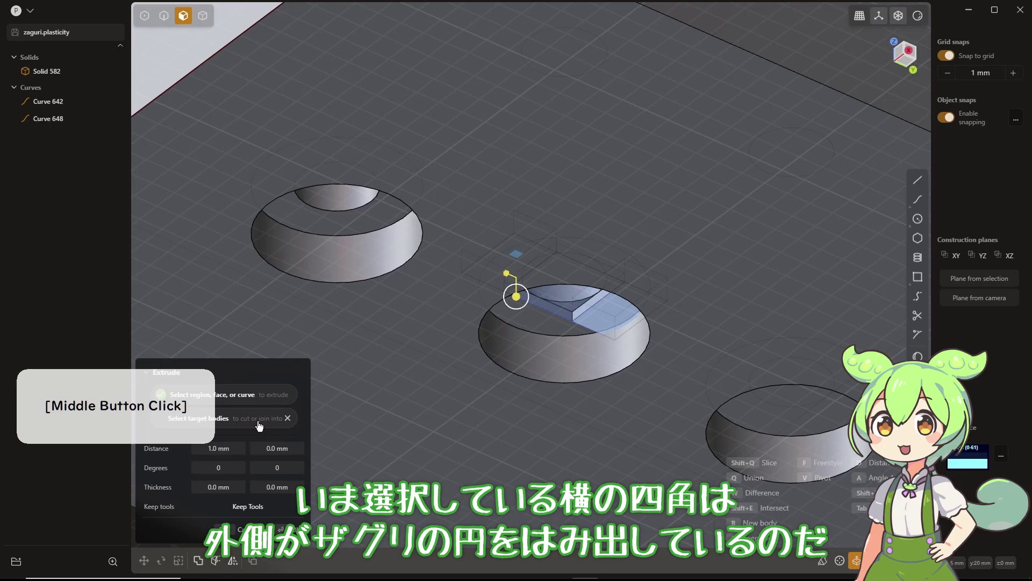
{"action": "left_click", "coordinate": [264, 419]}
{"action": "middle_click", "coordinate": [588, 330]}
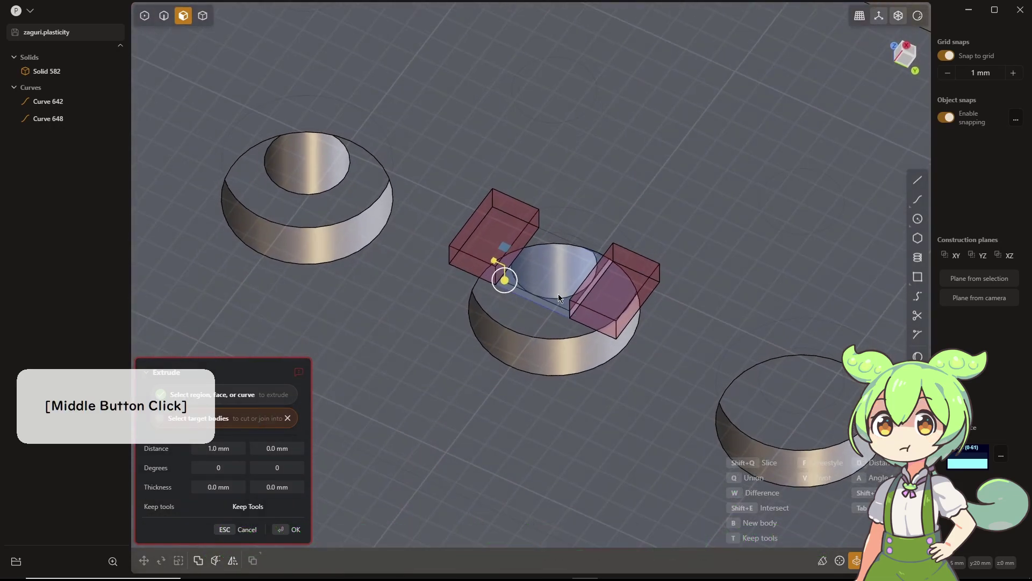
{"action": "key", "text": "Escape"}
Set a temporary construction plane on the middle counterbore floor
{"action": "left_click", "coordinate": [604, 318]}
{"action": "key", "text": "Escape"}
{"action": "left_click", "coordinate": [545, 334]}
{"action": "key", "text": "space"}
Push both side regions into the floor as a difference, clipped inside the counterbore edge
{"action": "middle_click", "coordinate": [592, 236]}
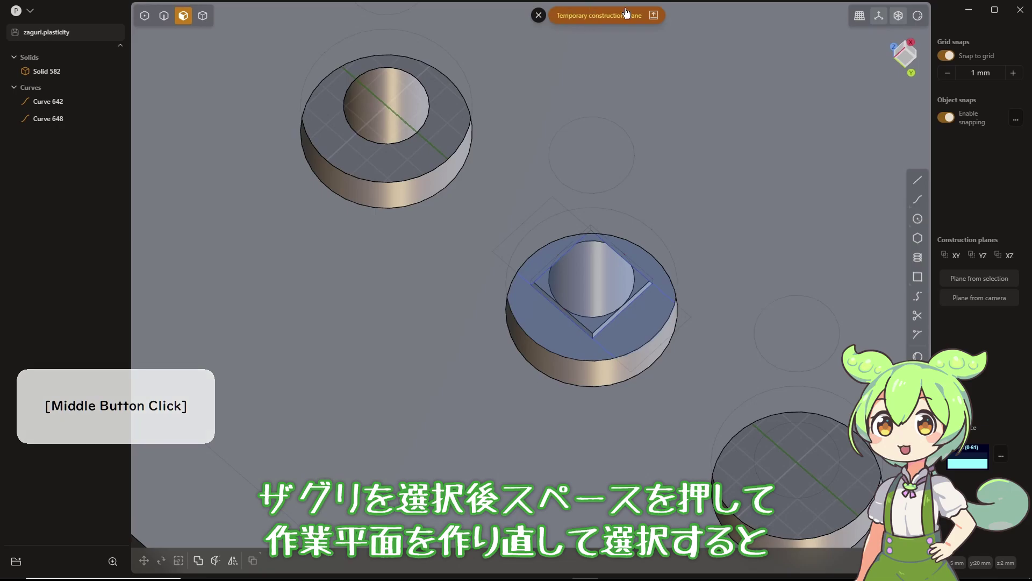
{"action": "left_click", "coordinate": [649, 308]}
{"action": "left_click", "coordinate": [548, 255]}
{"action": "left_click", "coordinate": [547, 278]}
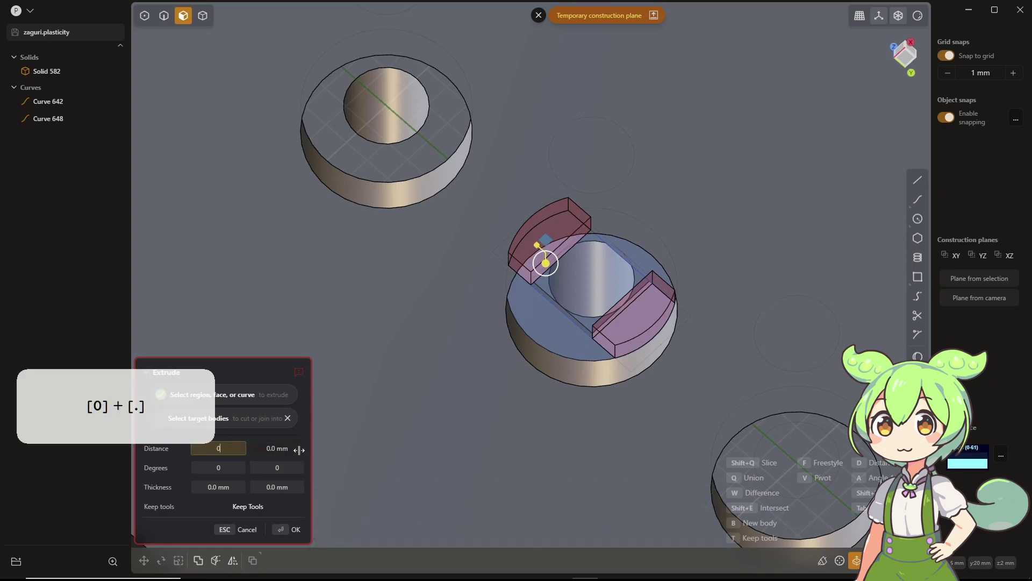
{"action": "key", "text": "Tab"}
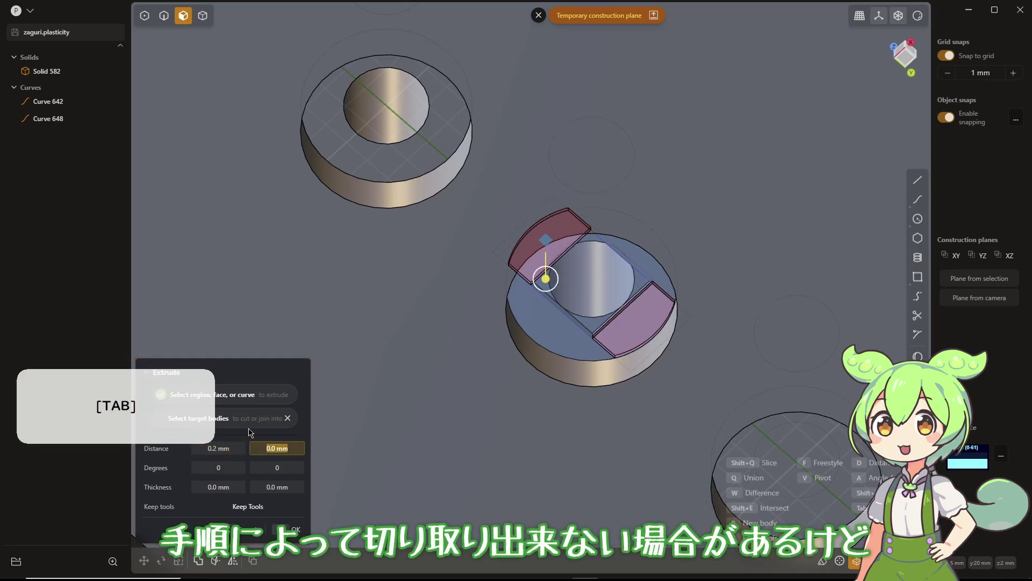
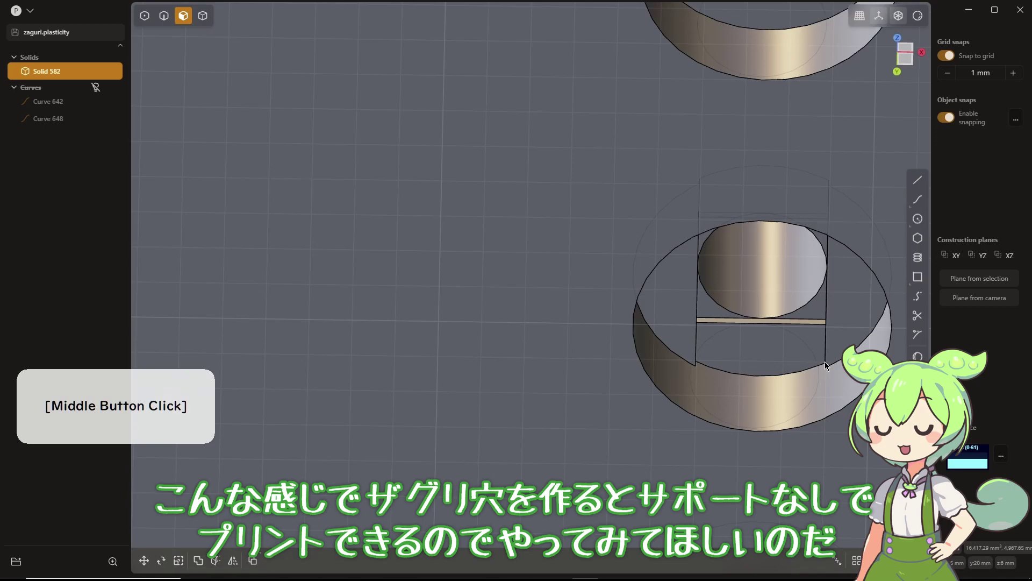
{"action": "right_click", "coordinate": [840, 363]}
{"action": "middle_click", "coordinate": [606, 422]}
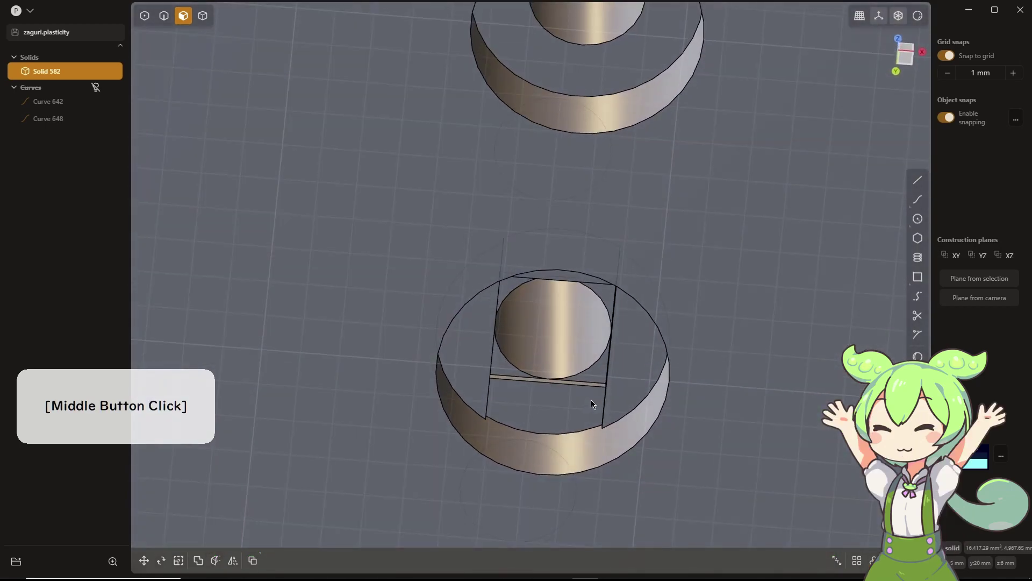
{"action": "right_click", "coordinate": [590, 447]}
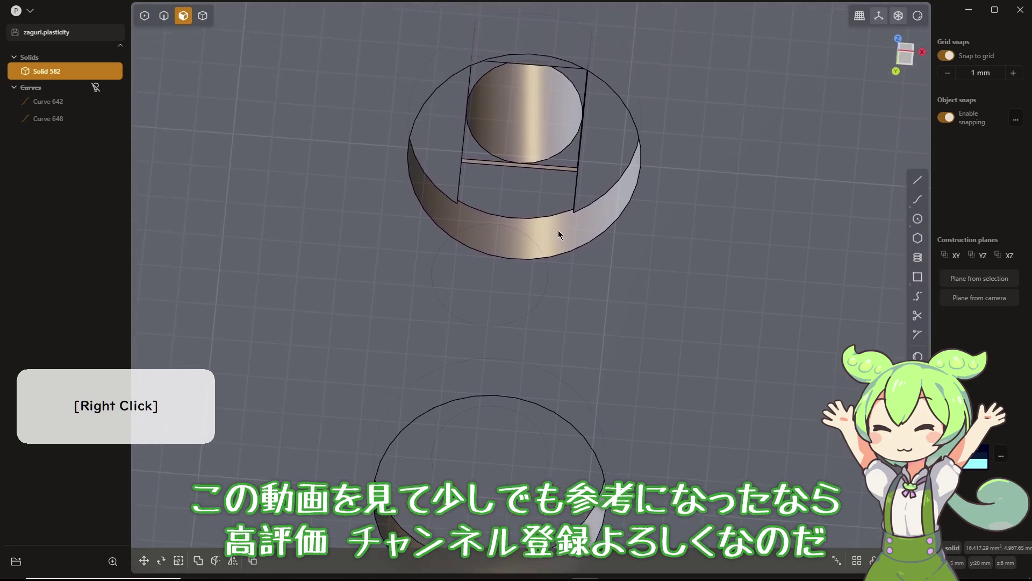
{"action": "middle_click", "coordinate": [622, 228]}
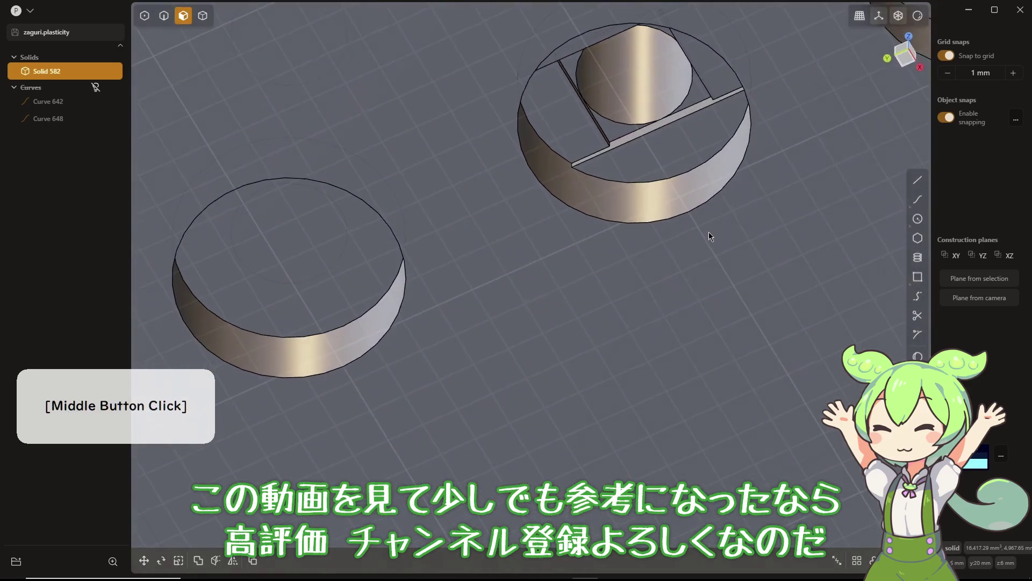
{"action": "right_click", "coordinate": [688, 209]}
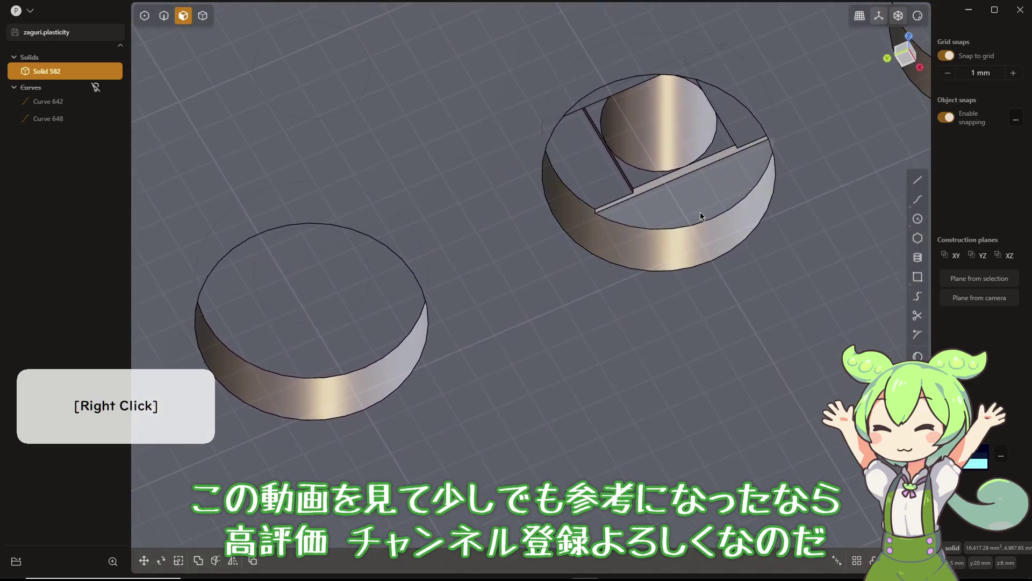